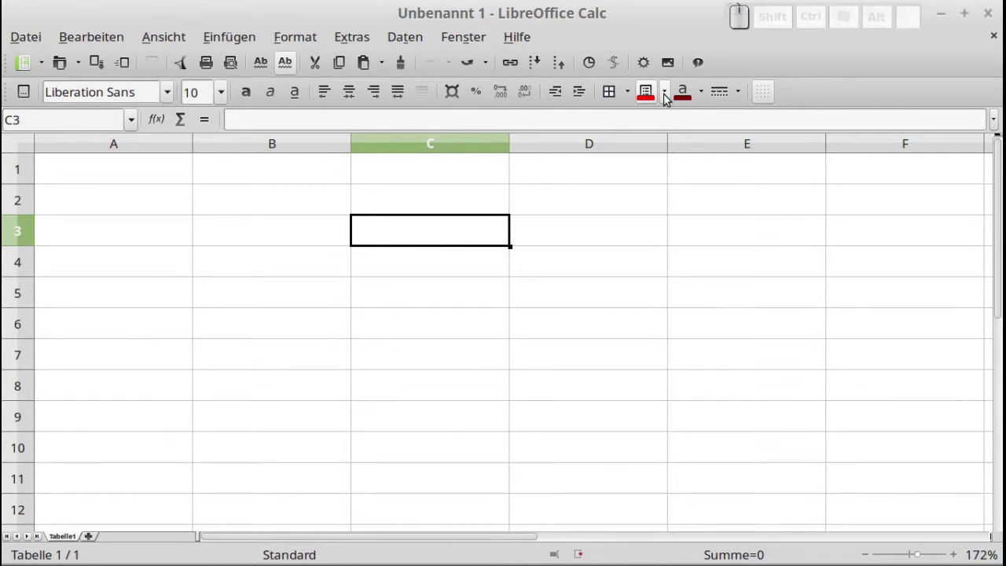
Fill cell C3 with red from the toolbar Background Color palette.
left_click(666, 100)
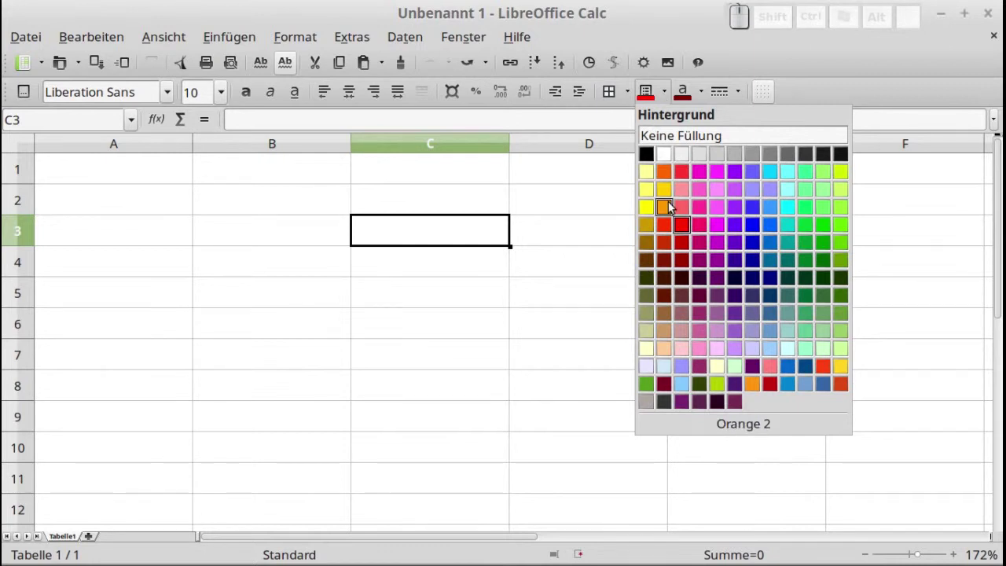
left_click(685, 226)
Fill cell C5 with dark red (Rot 5) via Format Cells > Background, then select C7.
left_click(443, 299)
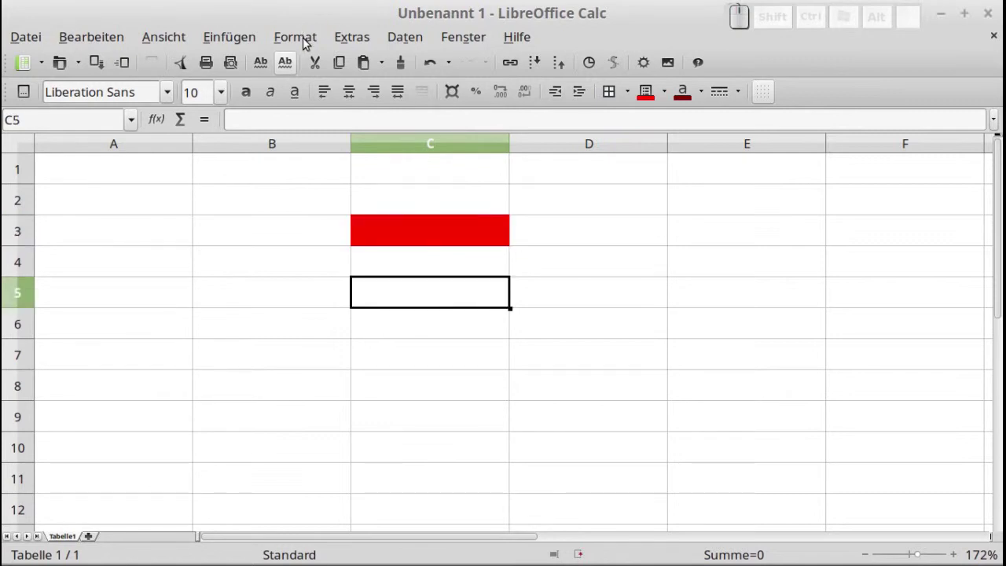
left_click(309, 42)
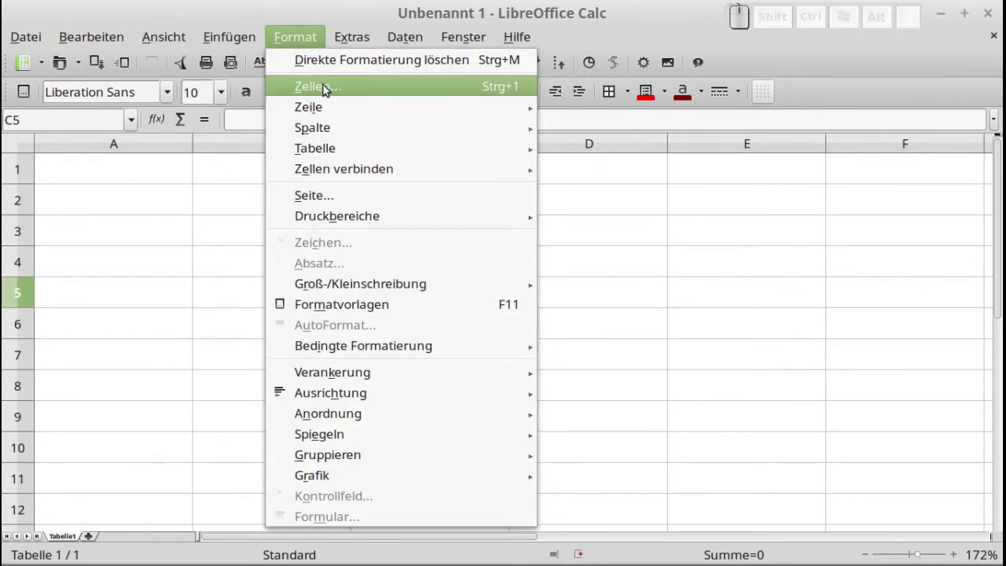
left_click(346, 94)
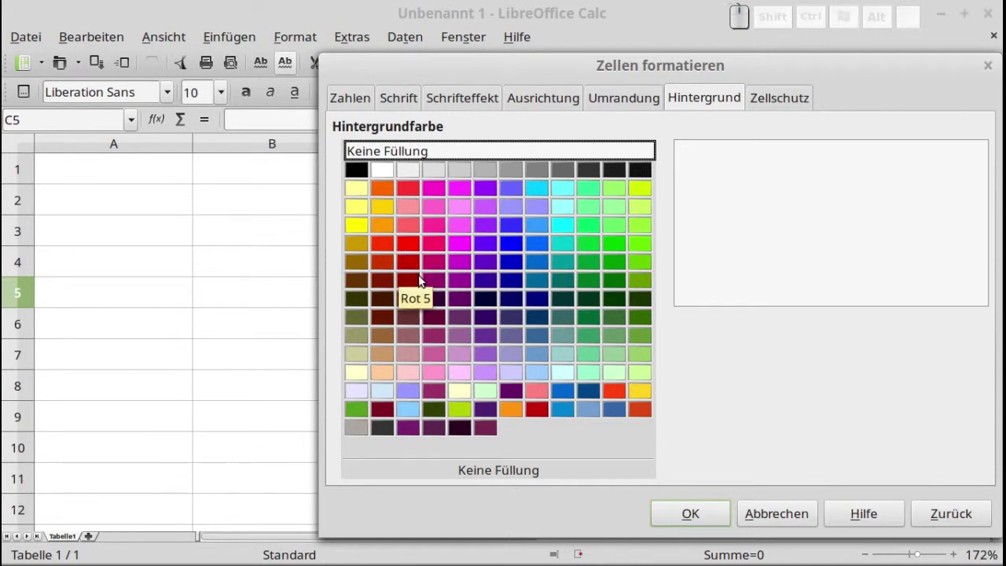
left_click(417, 283)
left_click(696, 523)
left_click(402, 356)
Fill cell C7 with bright green (Grün 2) via the context menu's Format Cells > Background.
right_click(402, 357)
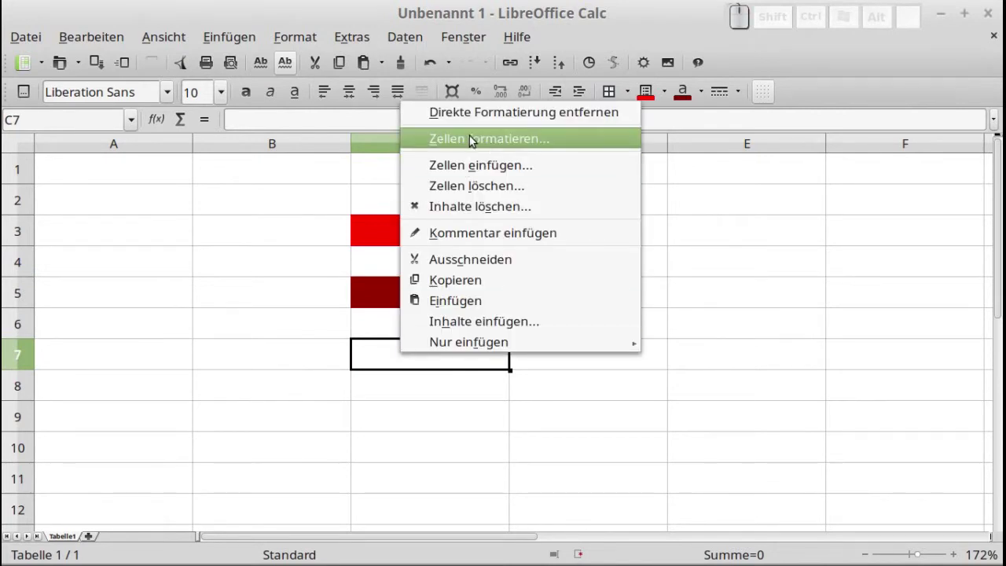
left_click(496, 147)
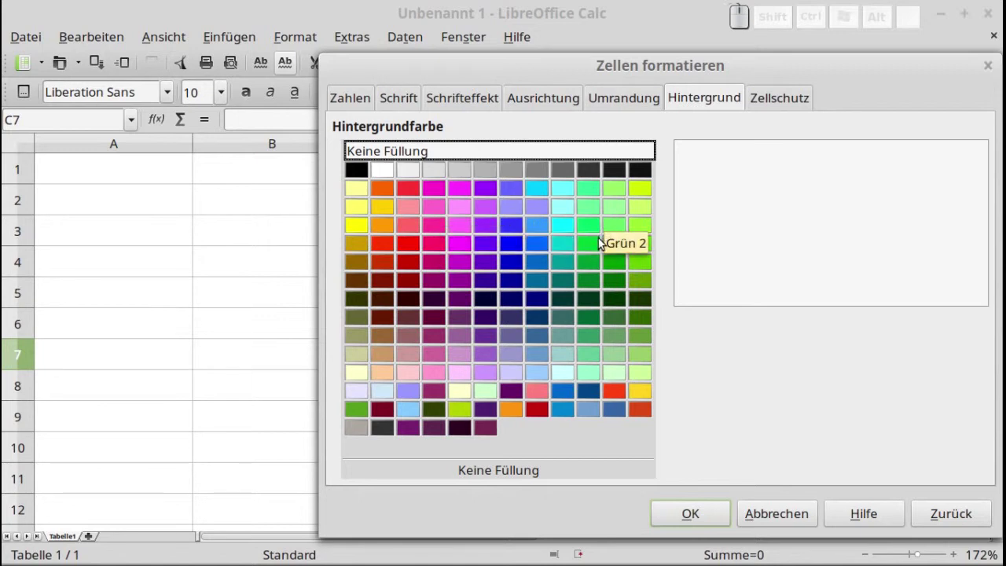
left_click(595, 246)
left_click(701, 511)
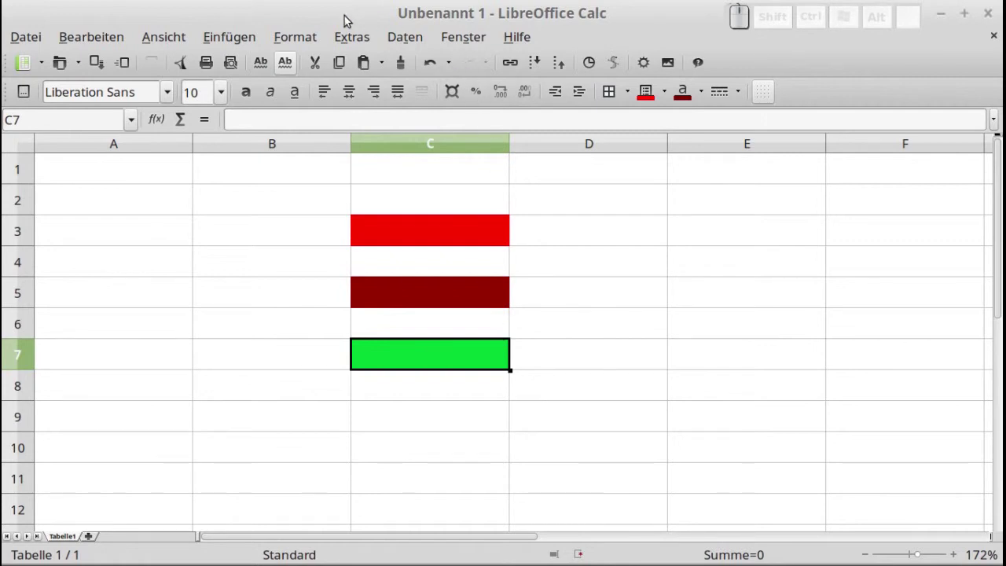
Show the LibreOffice > Colors (Farben) page in the Extras > Options dialog.
left_click(351, 41)
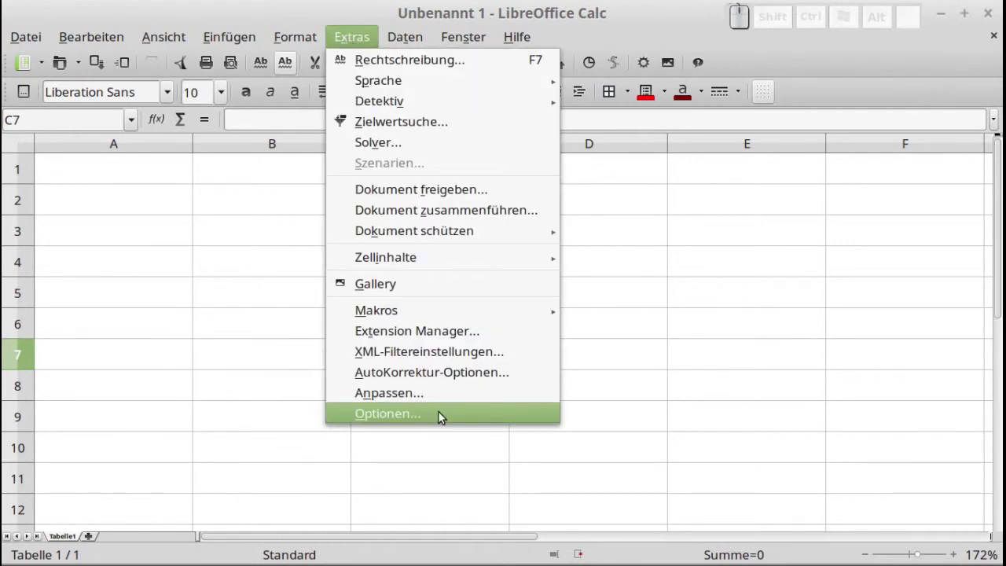
left_click(444, 416)
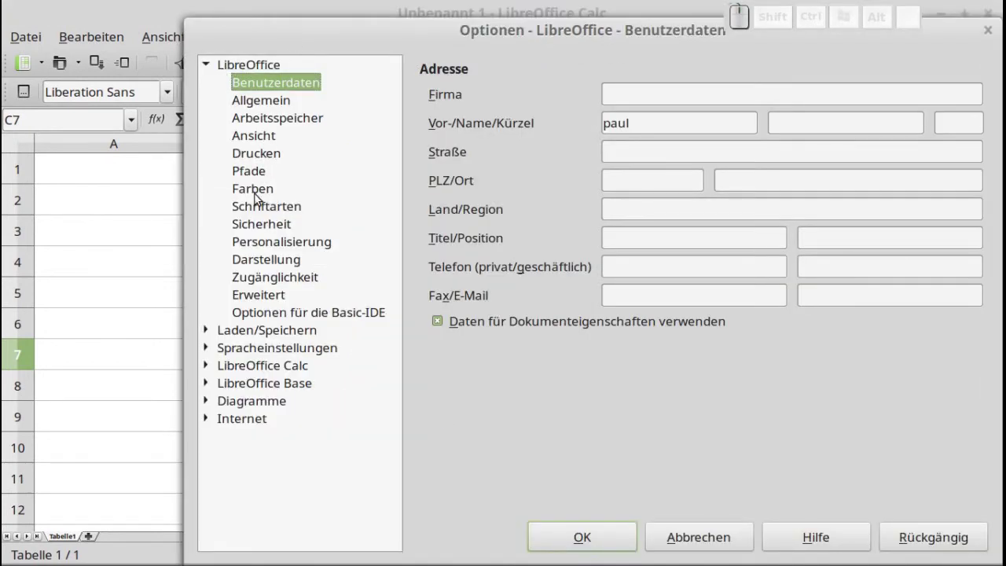
left_click(261, 196)
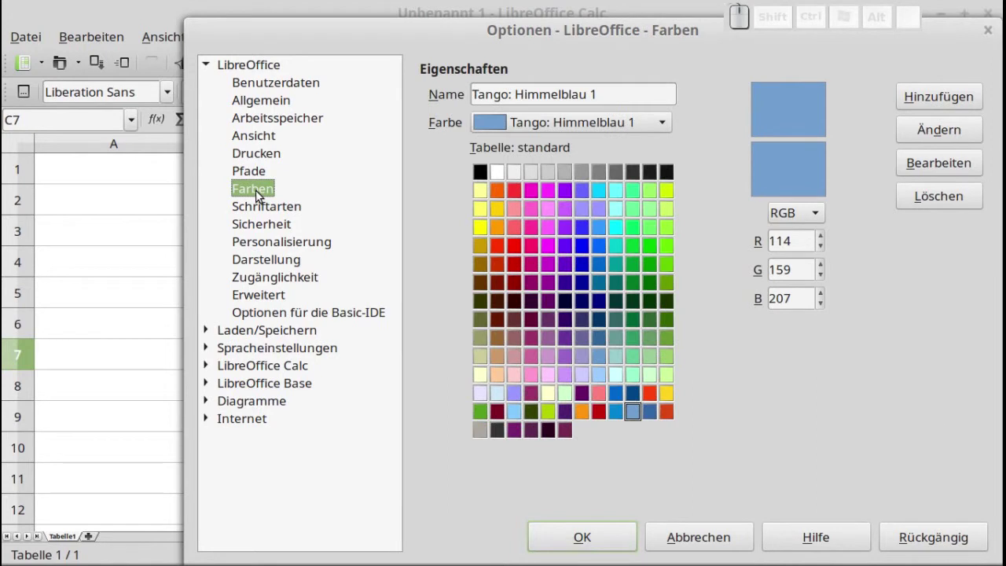